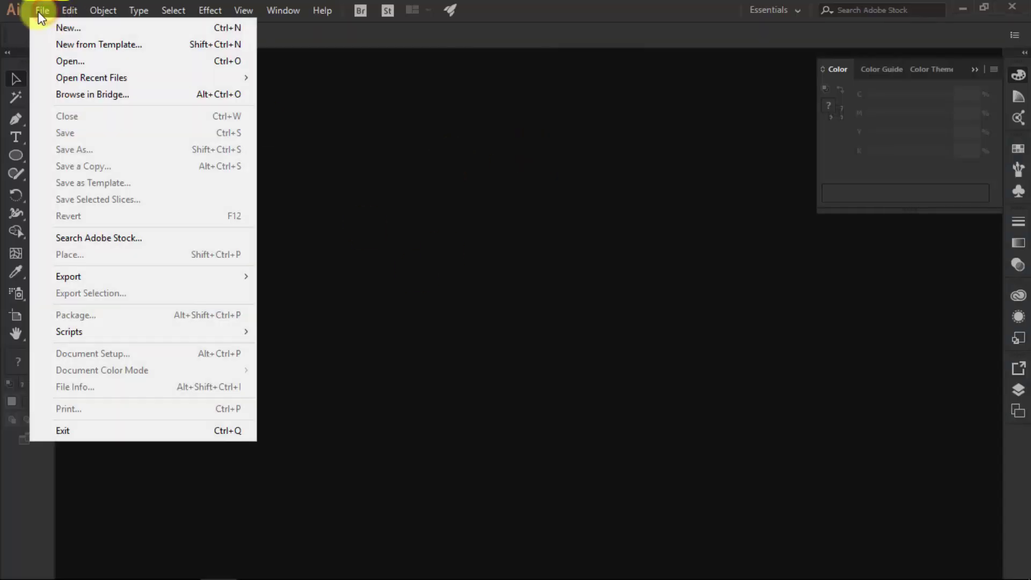
Create a new blank A4 landscape document from the File menu.
click(53, 32)
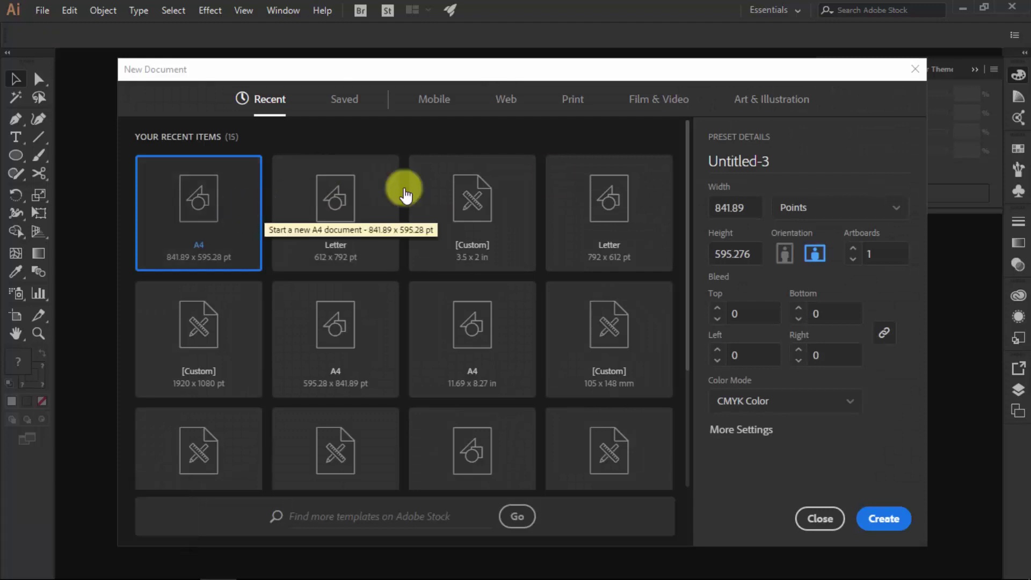
click(572, 109)
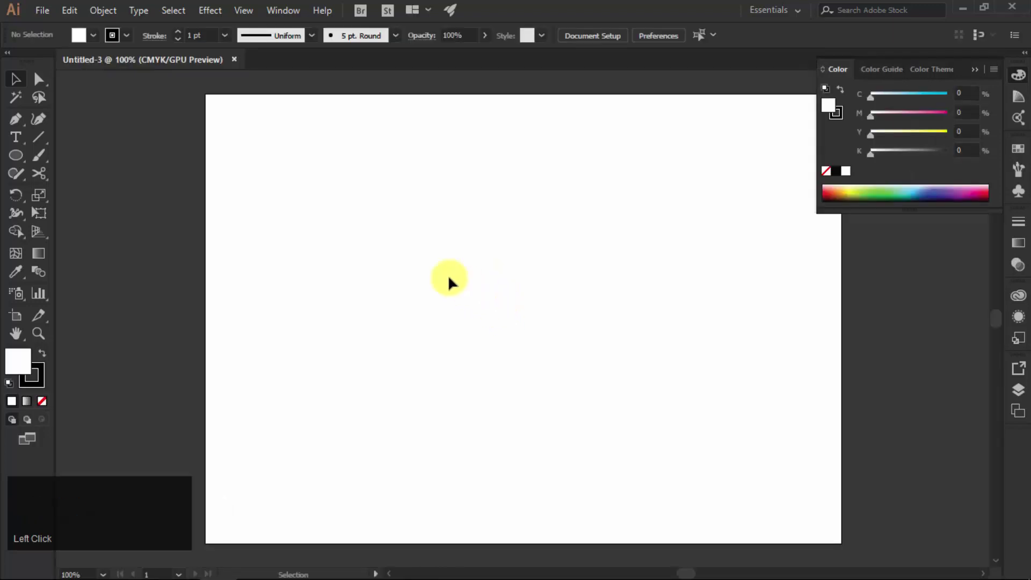
Switch to the Rectangle tool to draw the red and blue swatch squares.
key(ctrl+v)
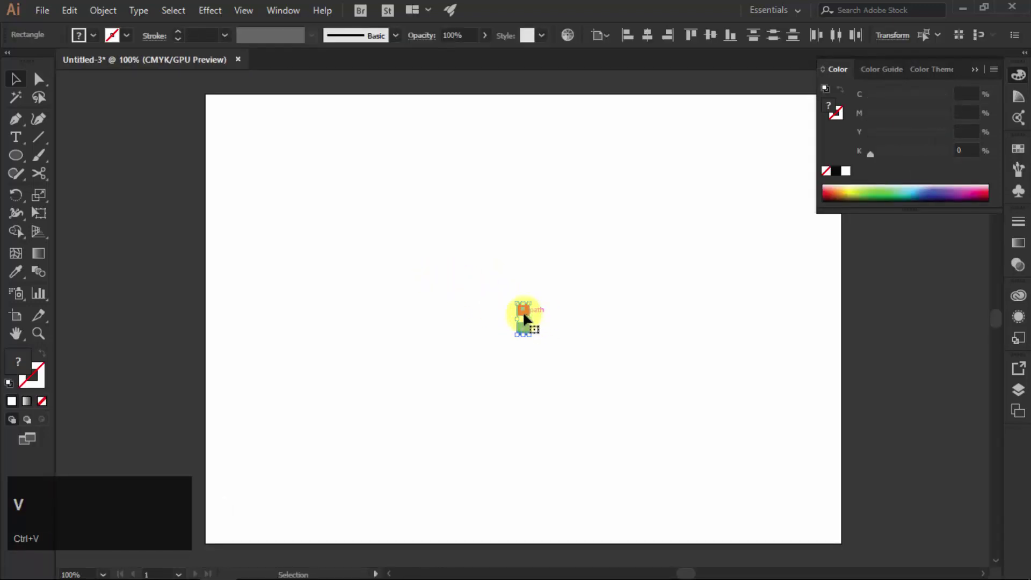
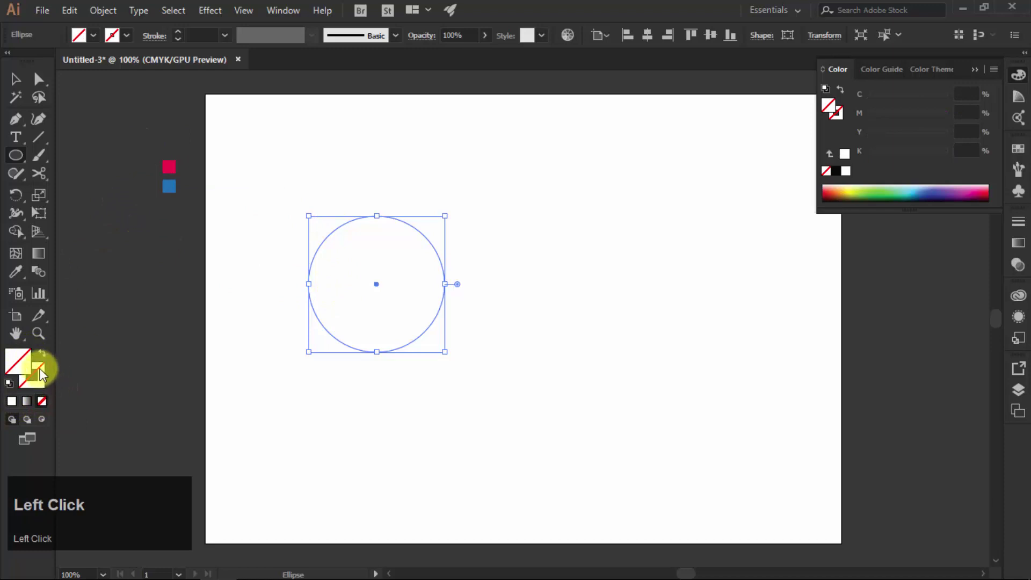
Make the stroke active and give the circle a thick 10 pt red outline.
click(47, 370)
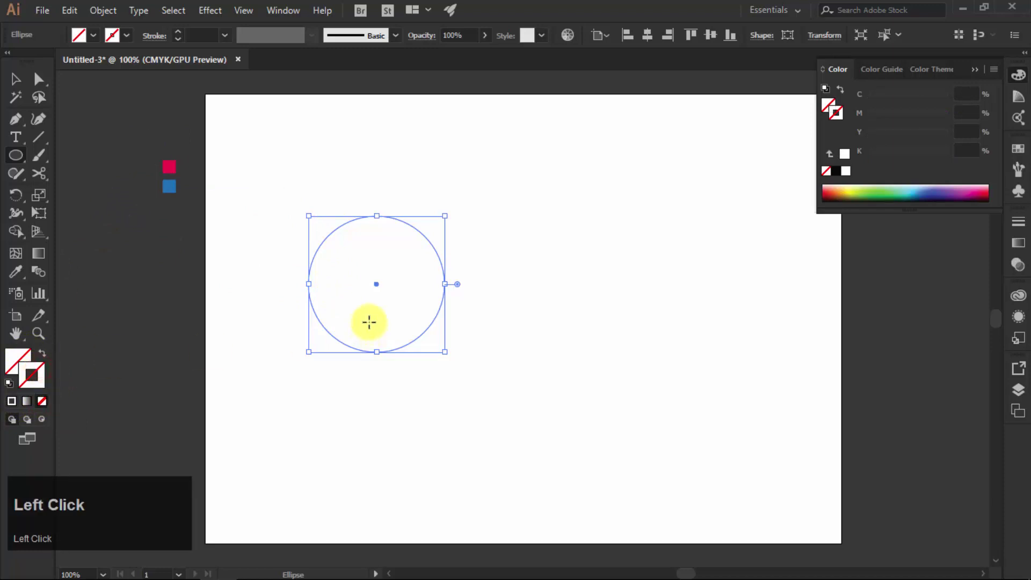
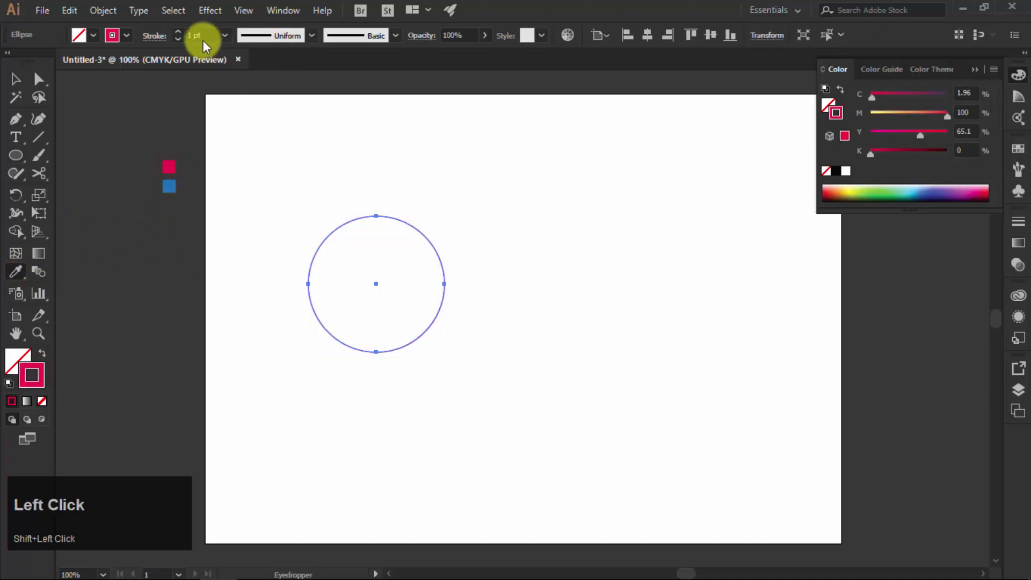
click(189, 37)
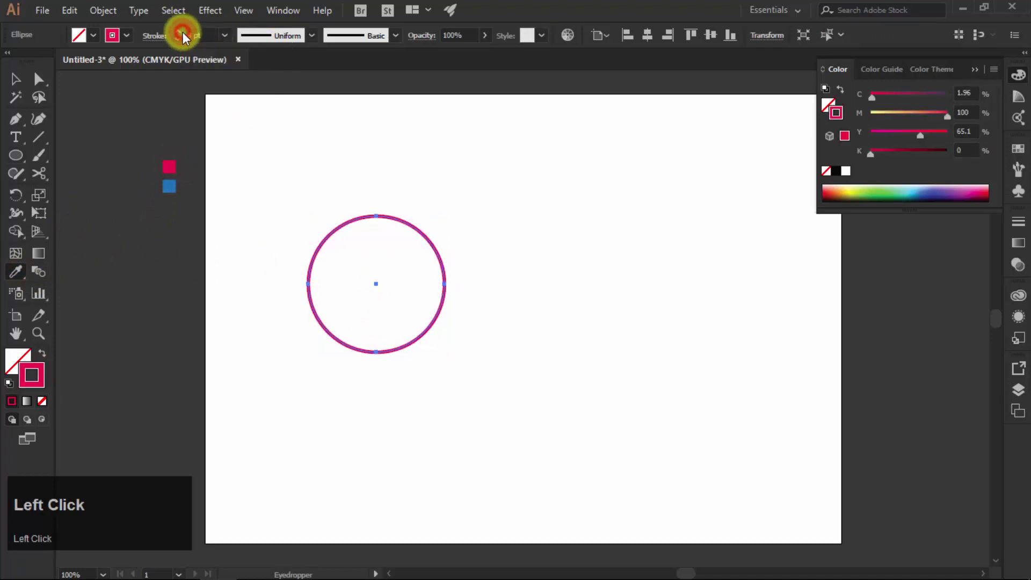
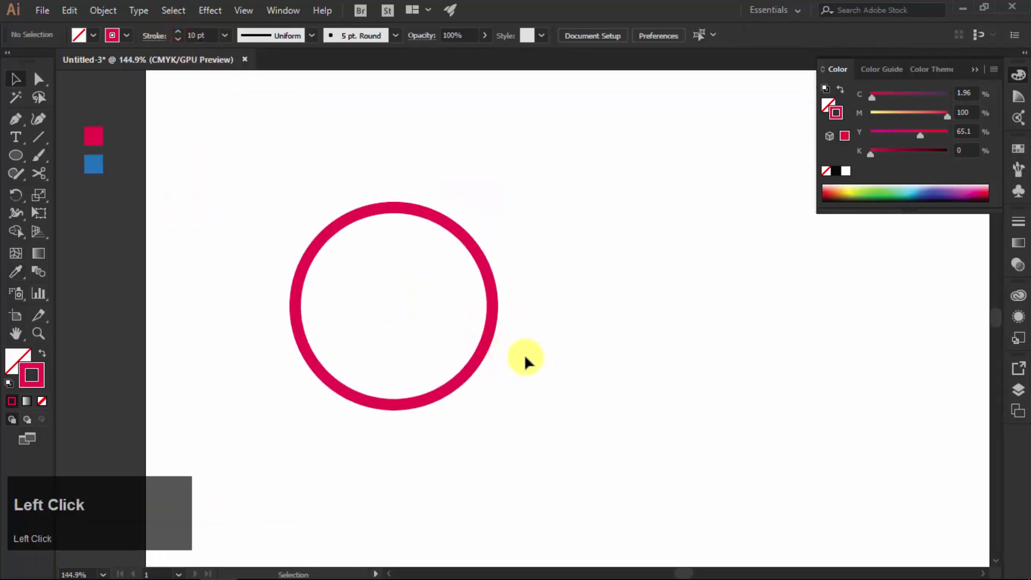
Place a W text object beside the ring and set it in the Waltograph font.
key(t)
click(528, 265)
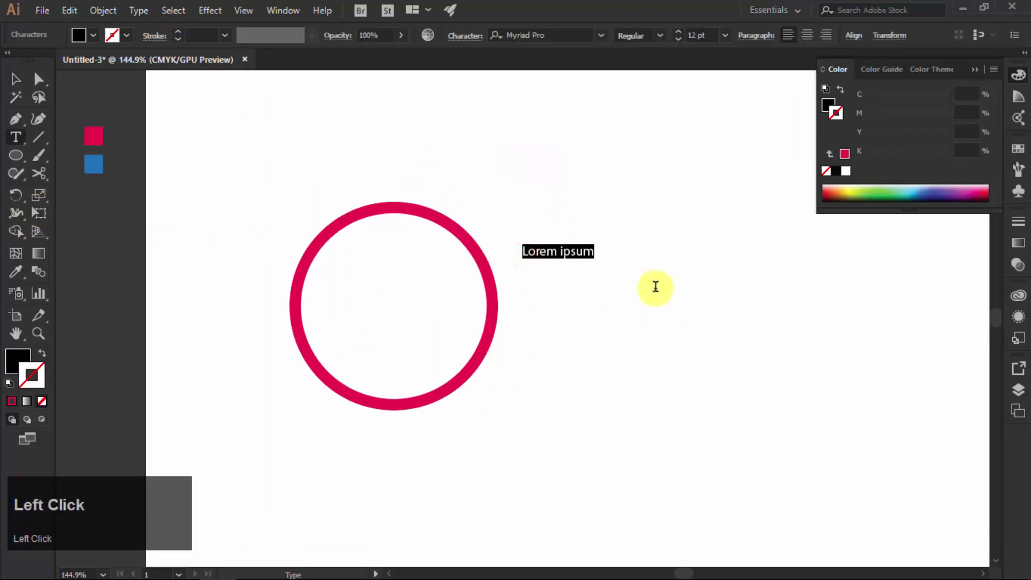
key(shift+w)
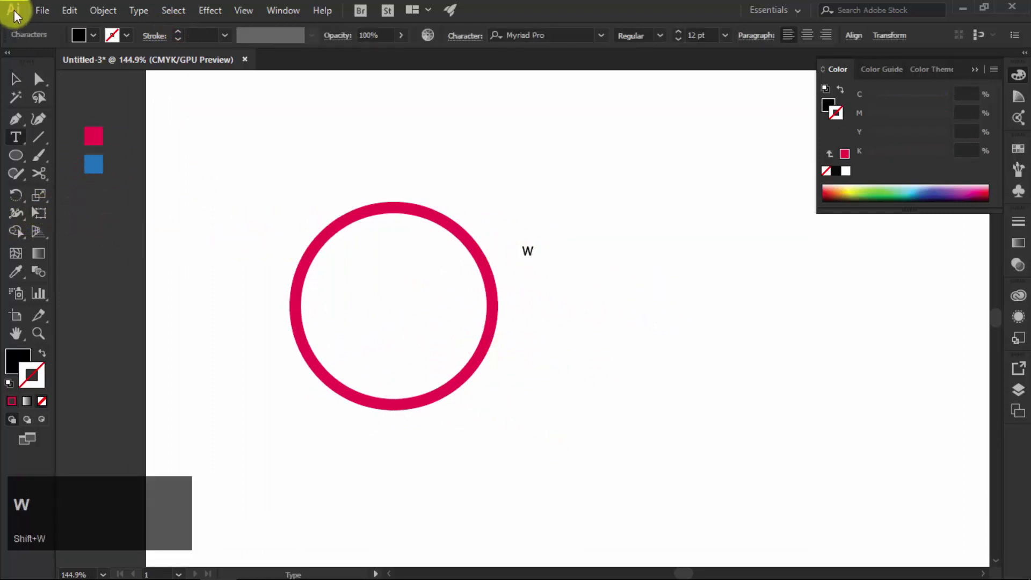
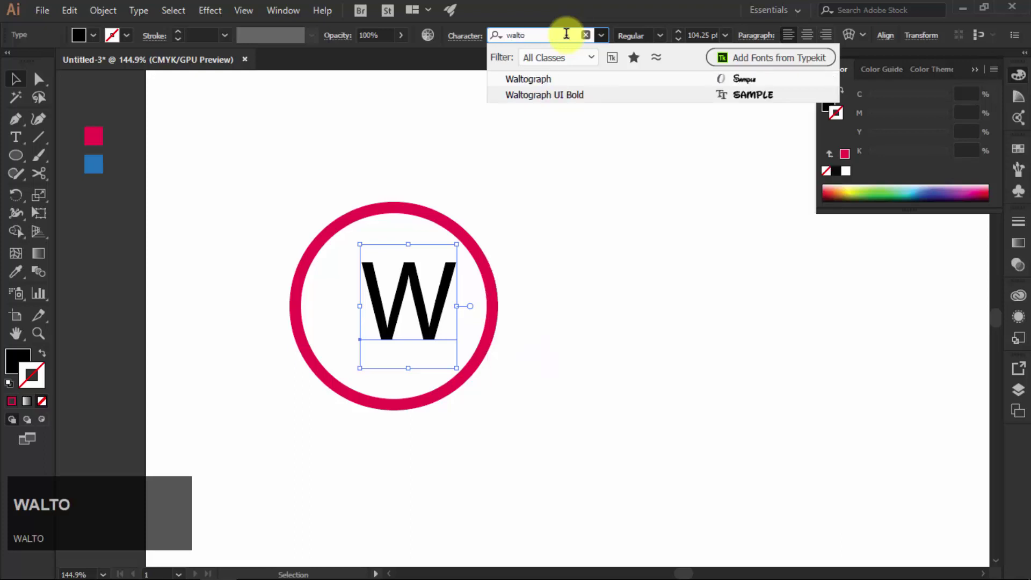
click(548, 82)
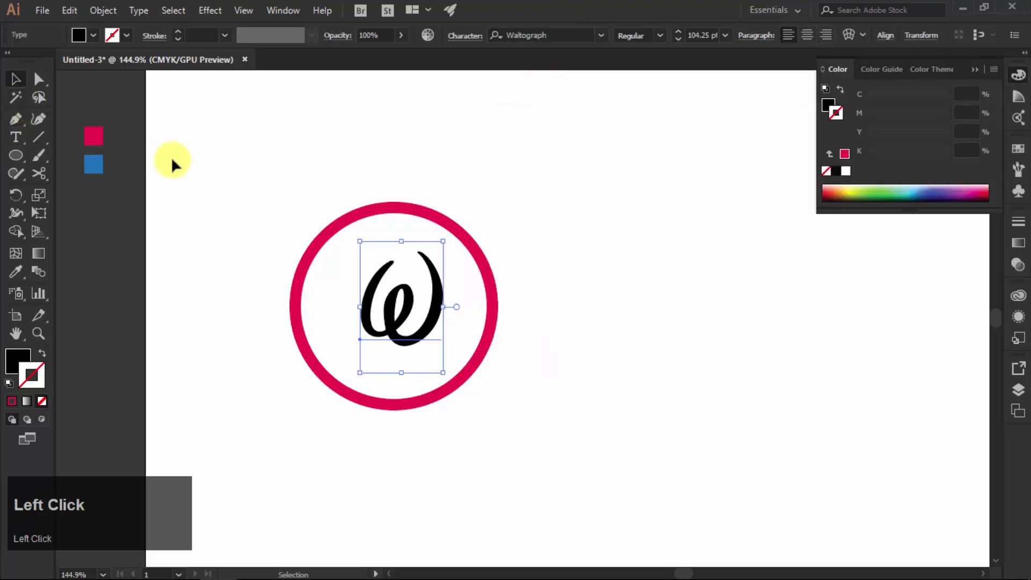
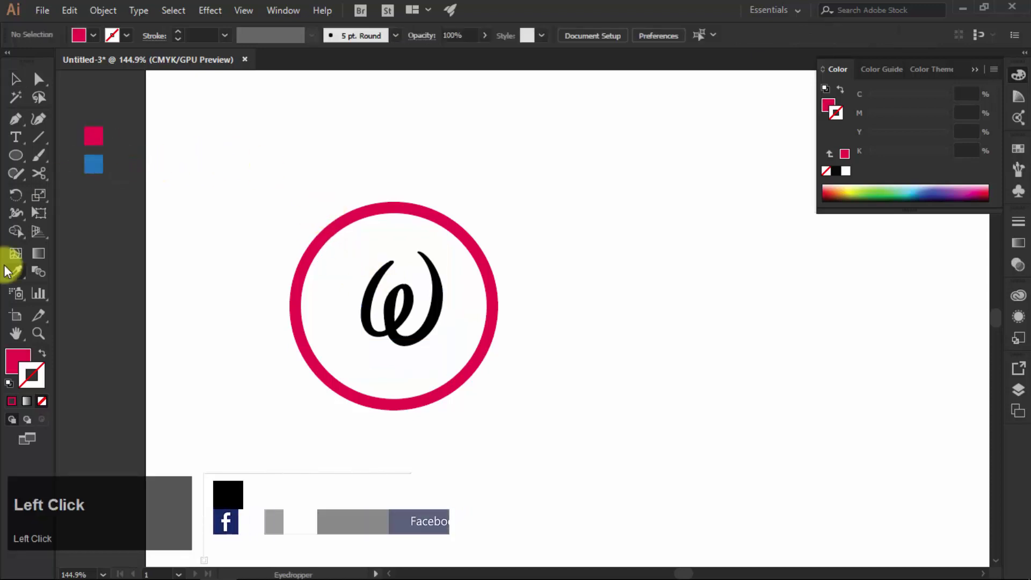
key(ctrl+z)
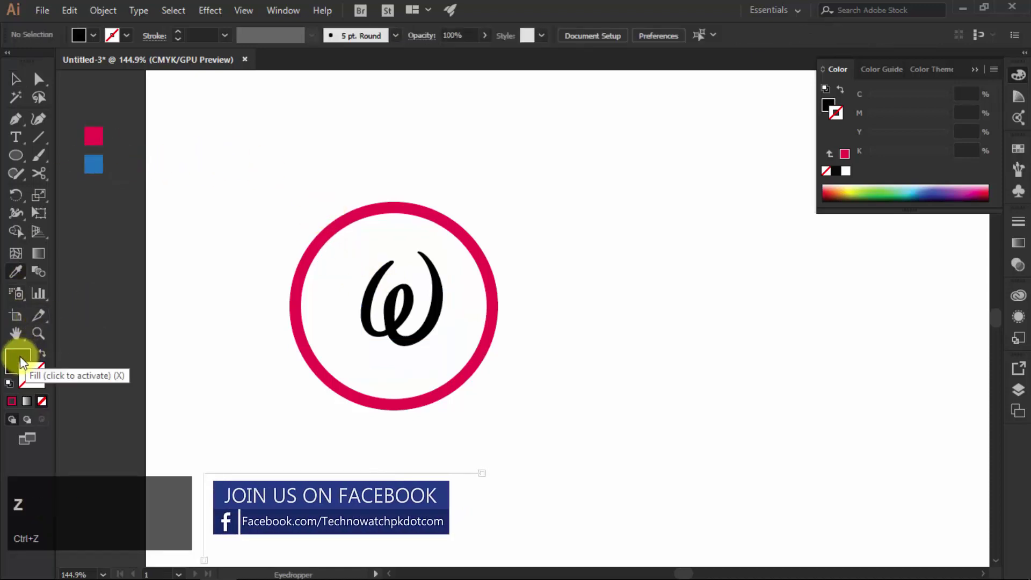
Colour the W with the ring's red, then retype the duplicated letter in the second ring as B.
click(26, 359)
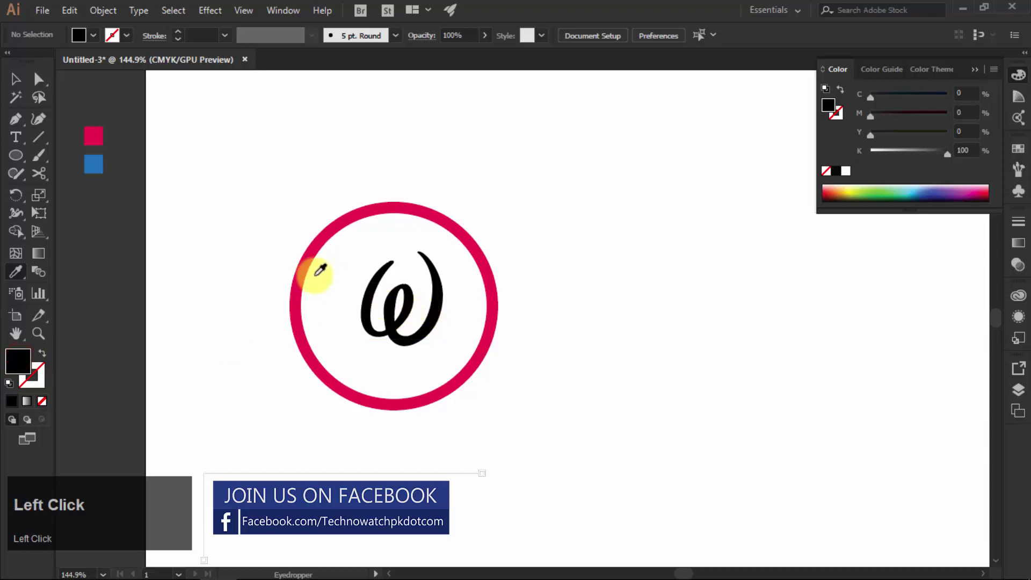
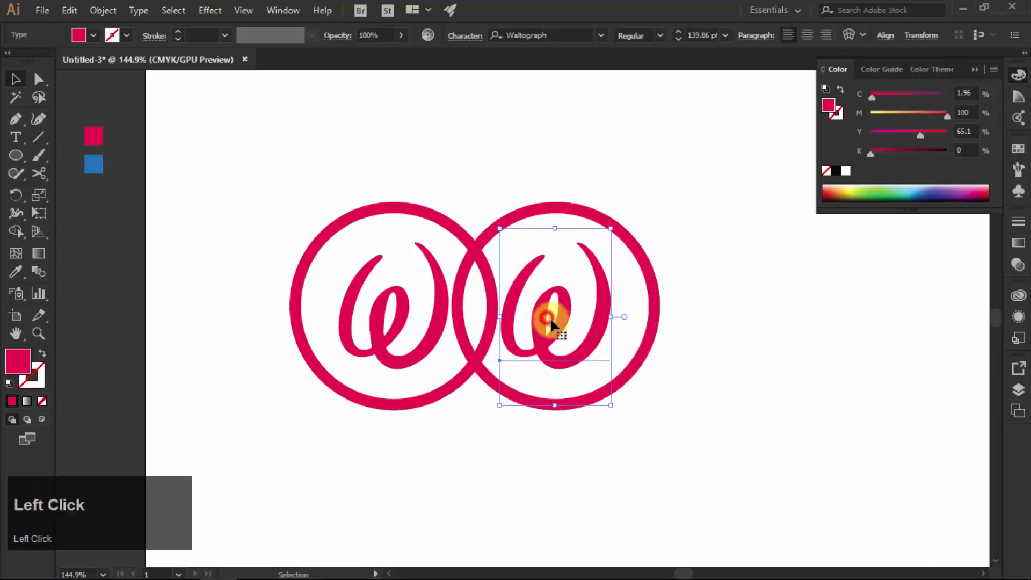
key(t)
click(566, 314)
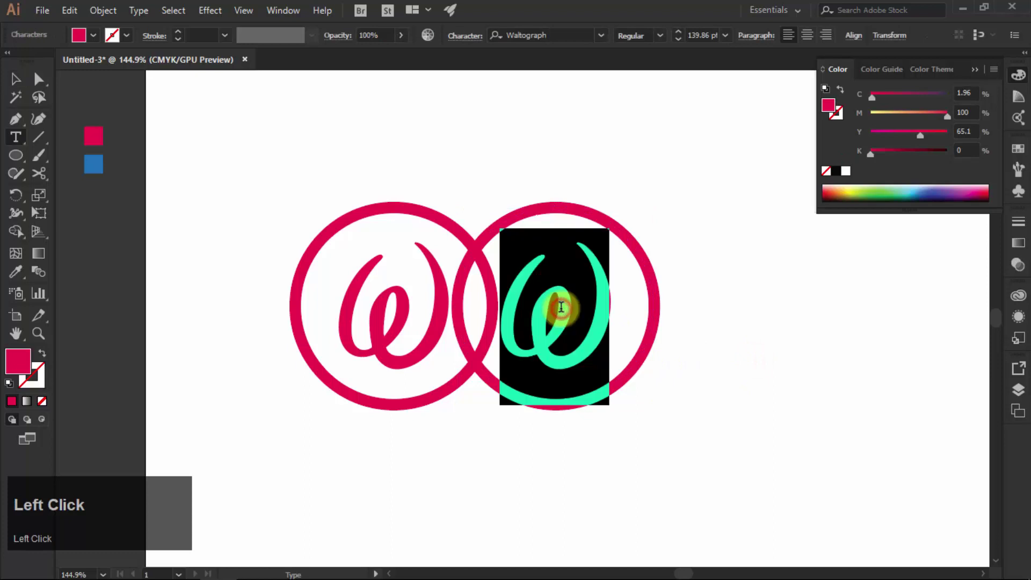
key(shift+b)
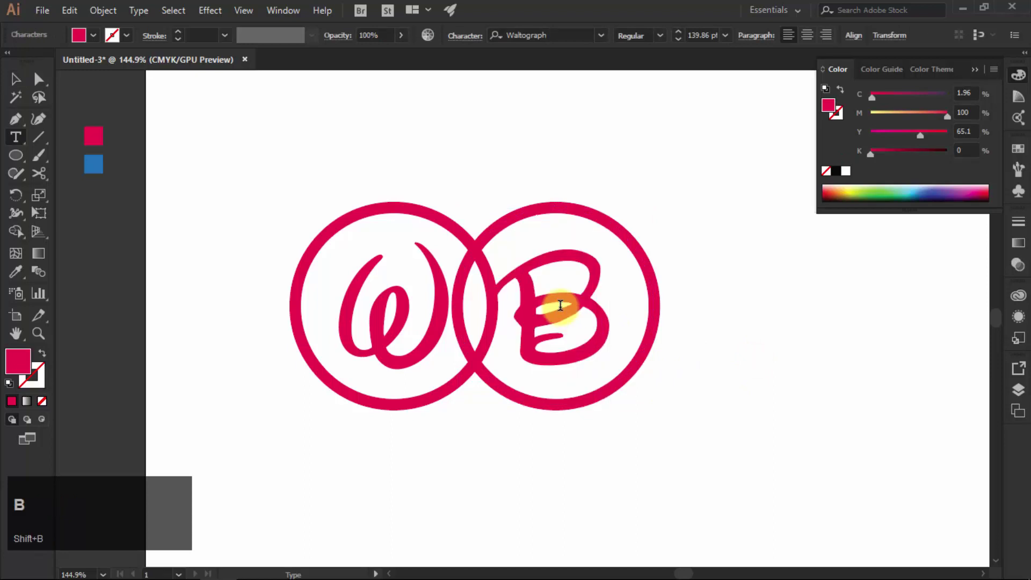
Set the B in the MeninBlue font found by searching 'me'.
double_click(24, 81)
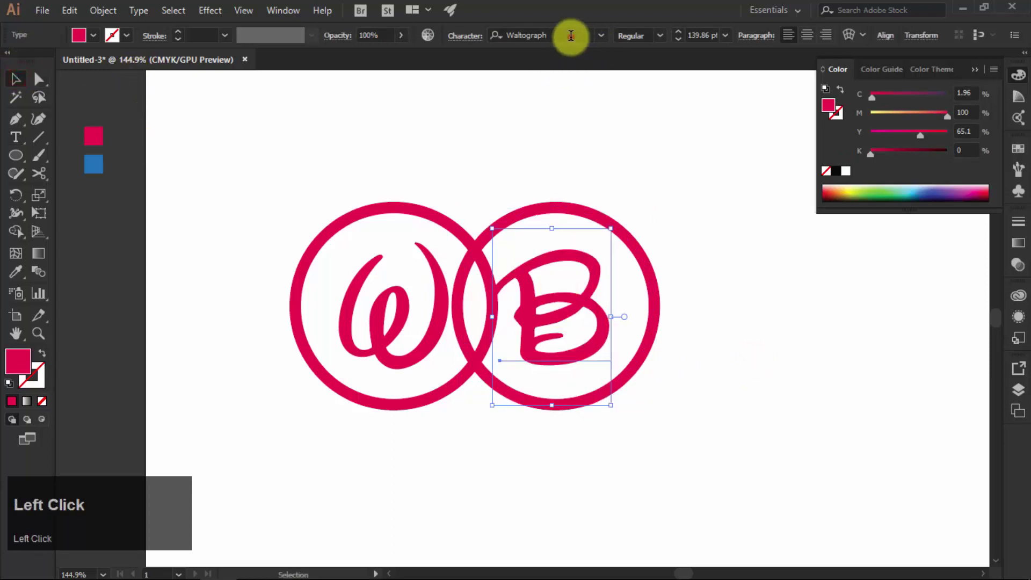
key(m)
text(me)
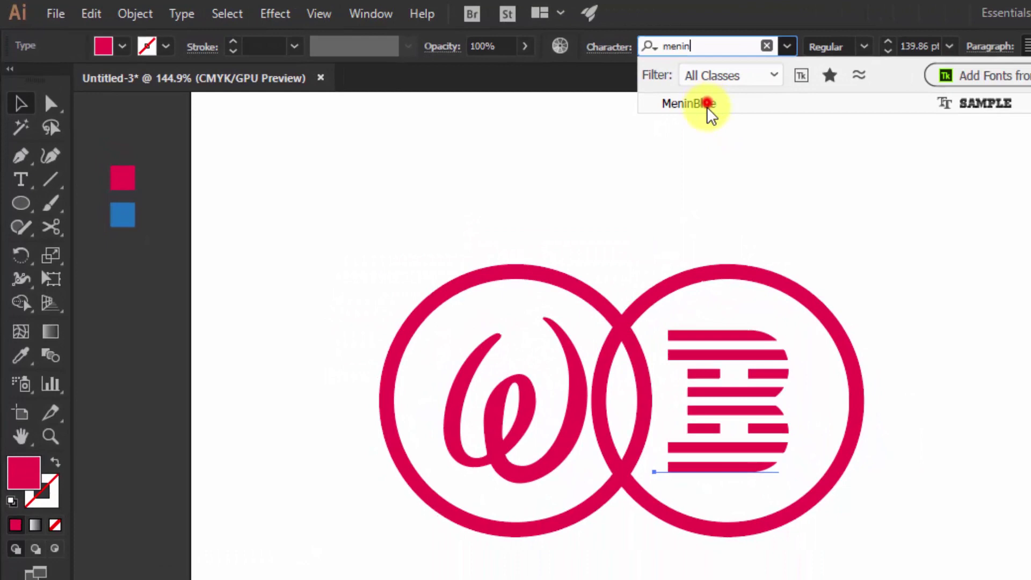
double_click(671, 257)
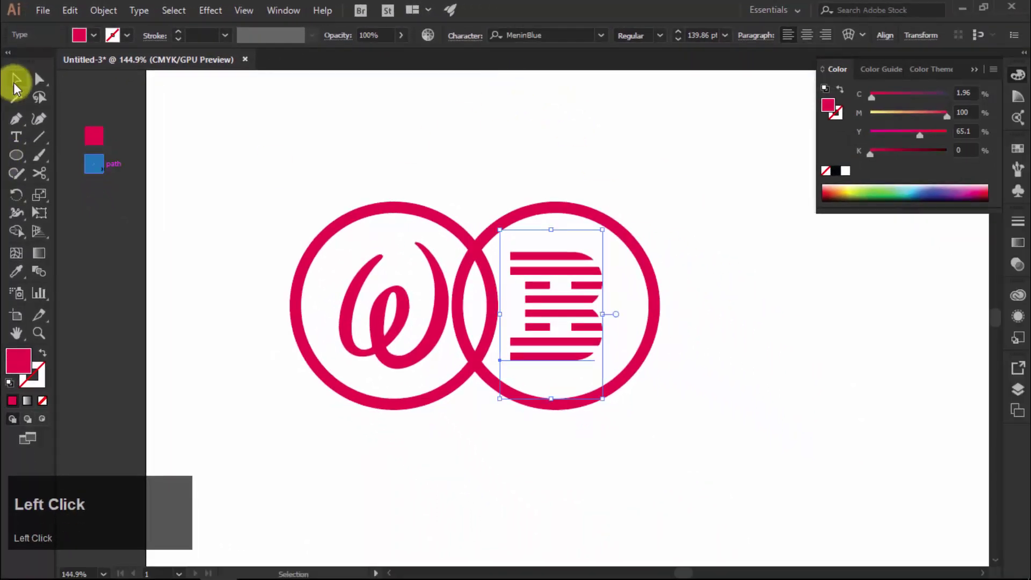
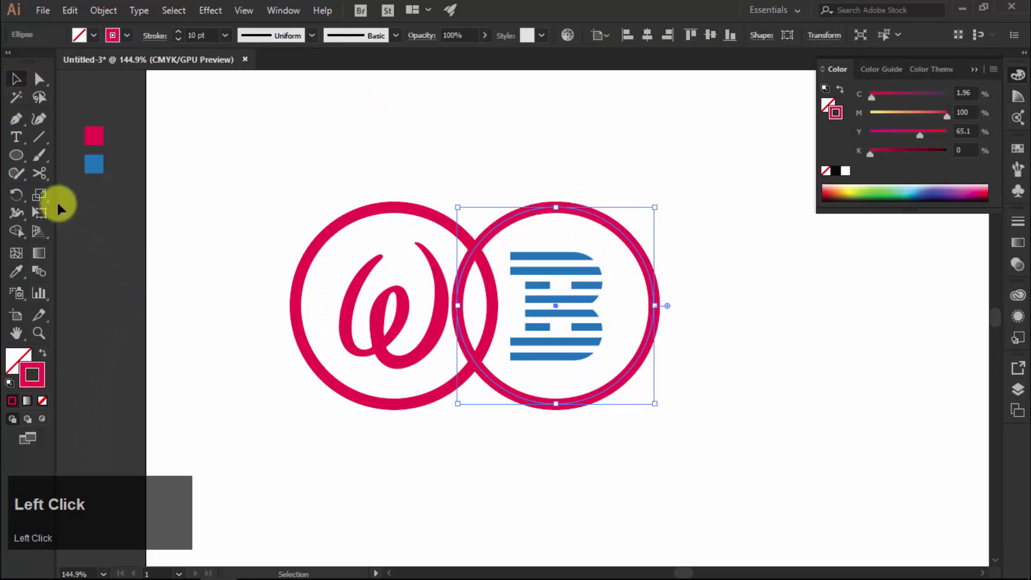
Sample the blue swatch onto the right-hand ring and deselect it.
double_click(23, 271)
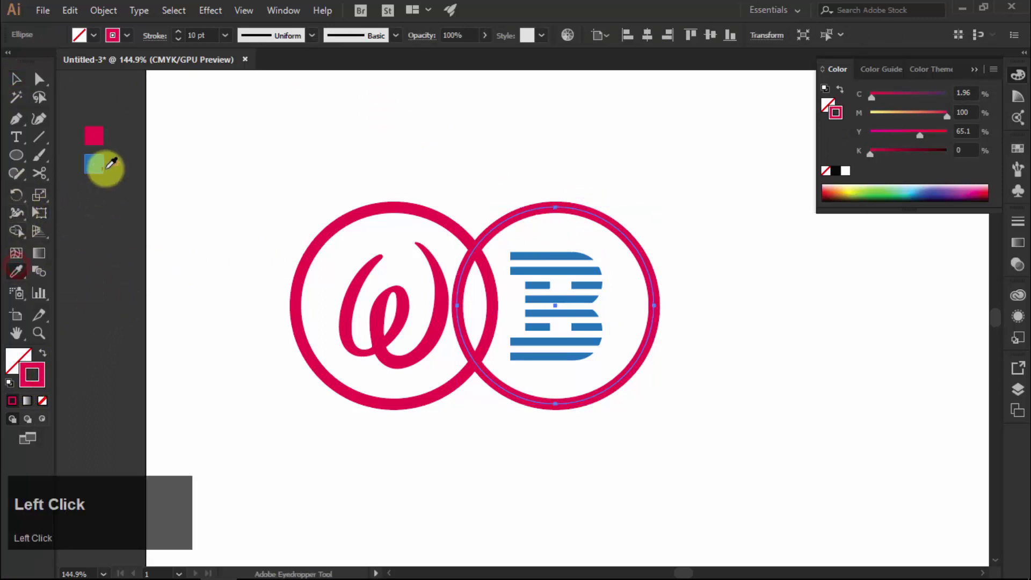
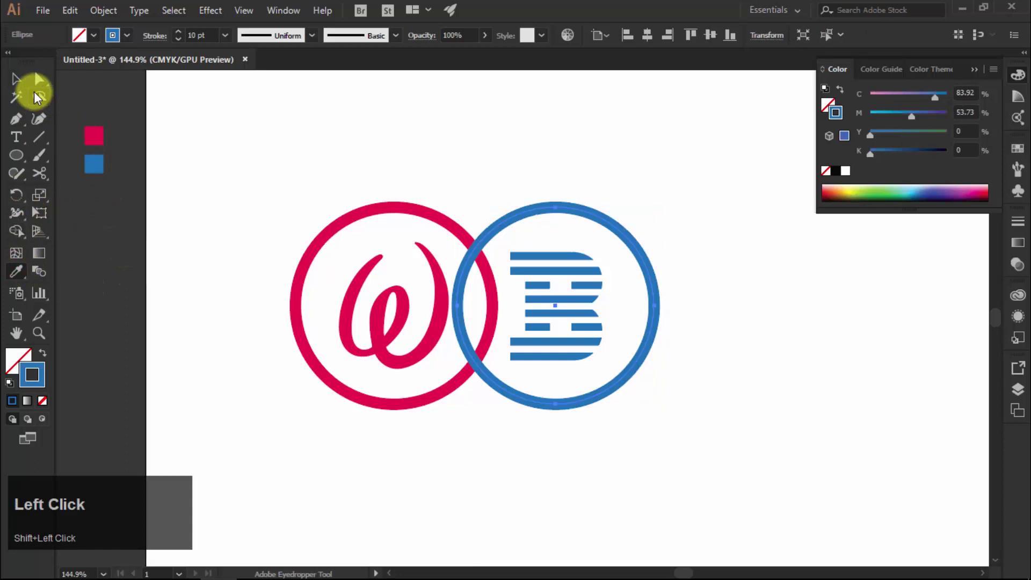
click(24, 82)
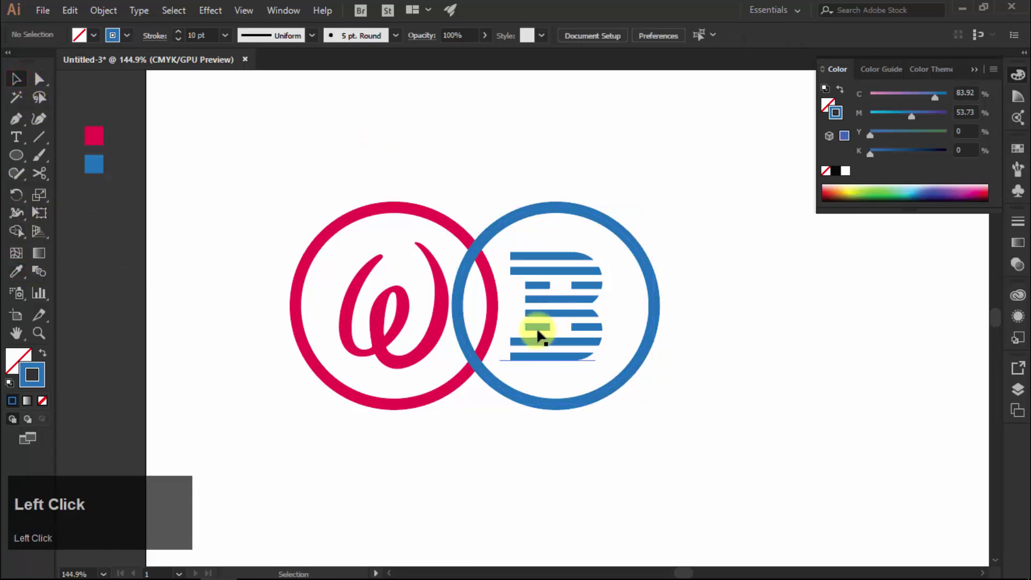
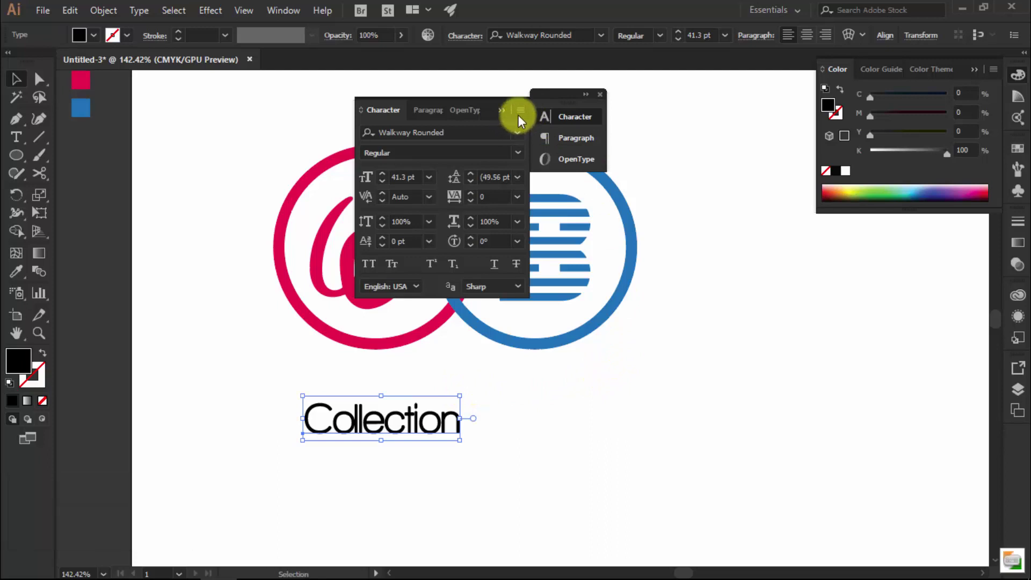
Show the extra type options in the Character panel for the Collection text.
click(525, 113)
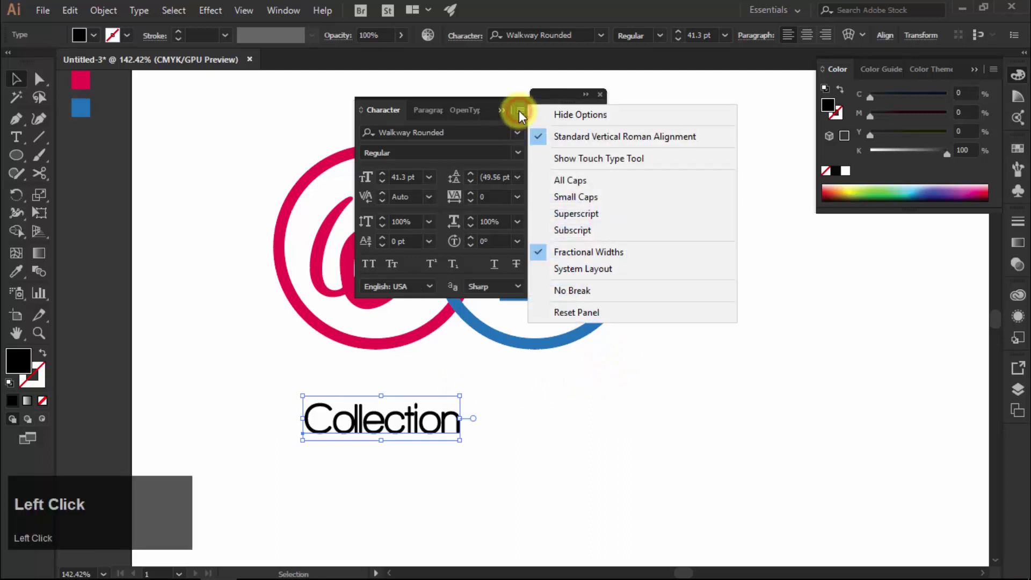
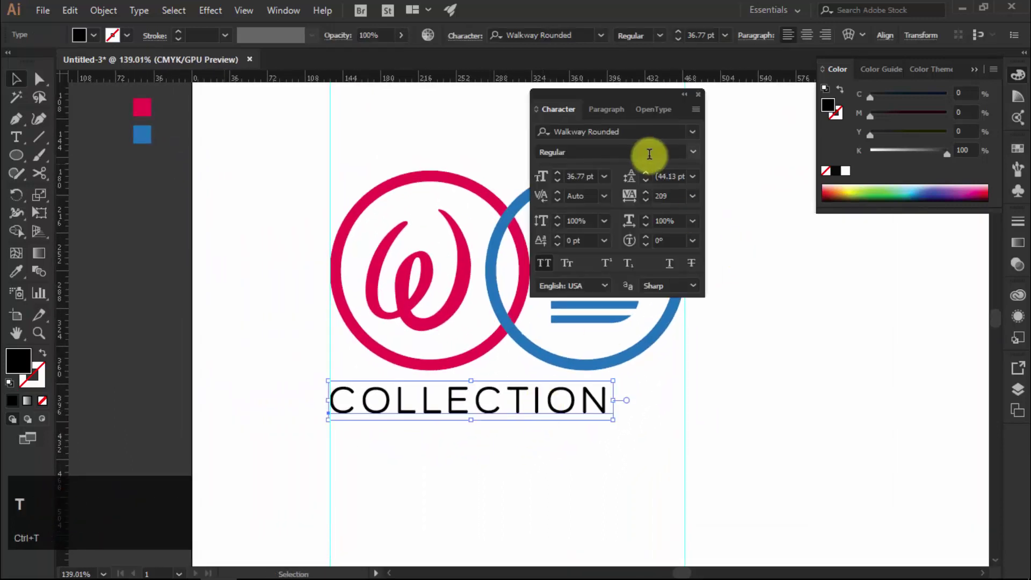
Raise the tracking of COLLECTION to 433 so it spans both rings, then deselect.
click(675, 205)
scroll(up, 3)
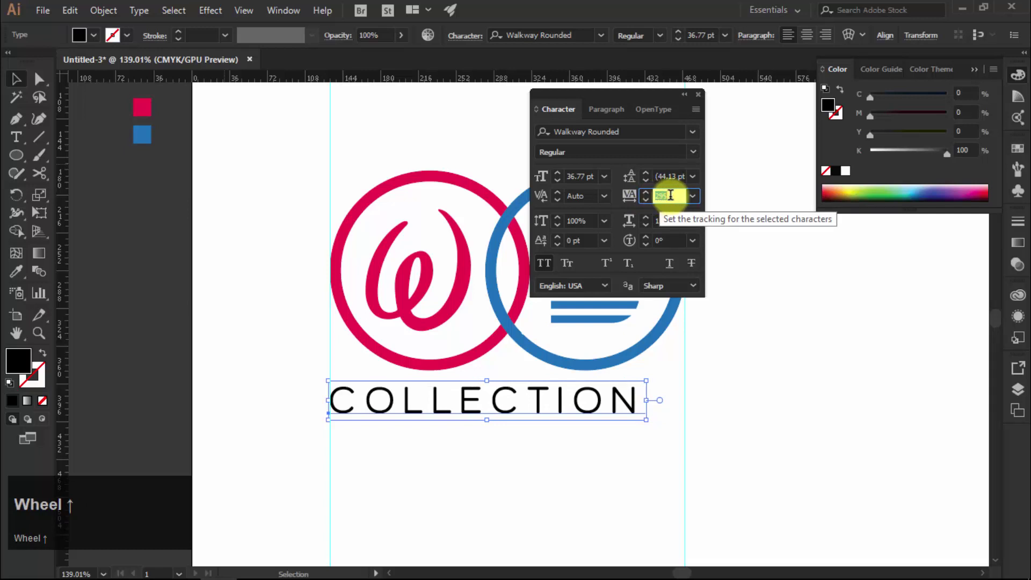
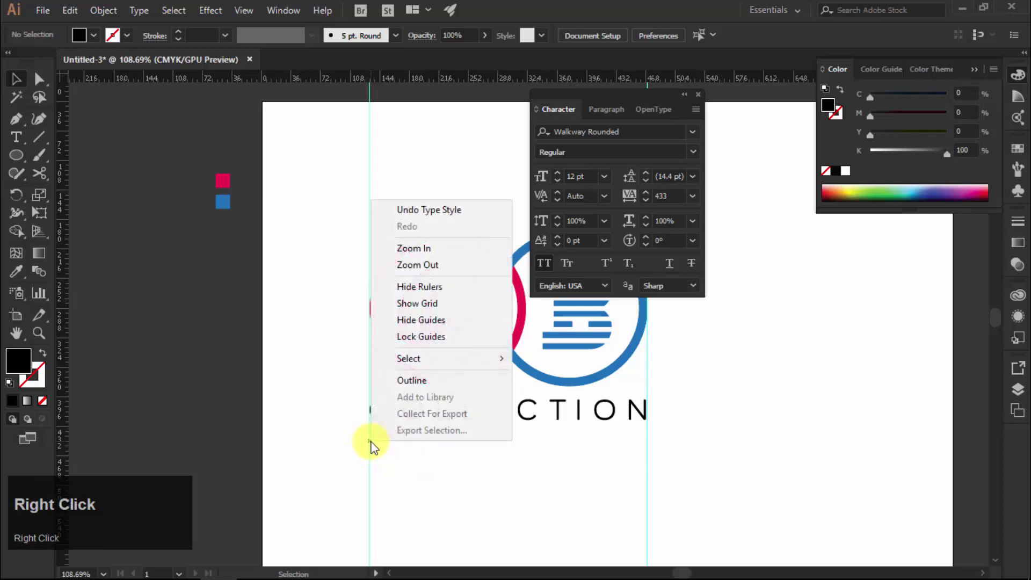
click(438, 329)
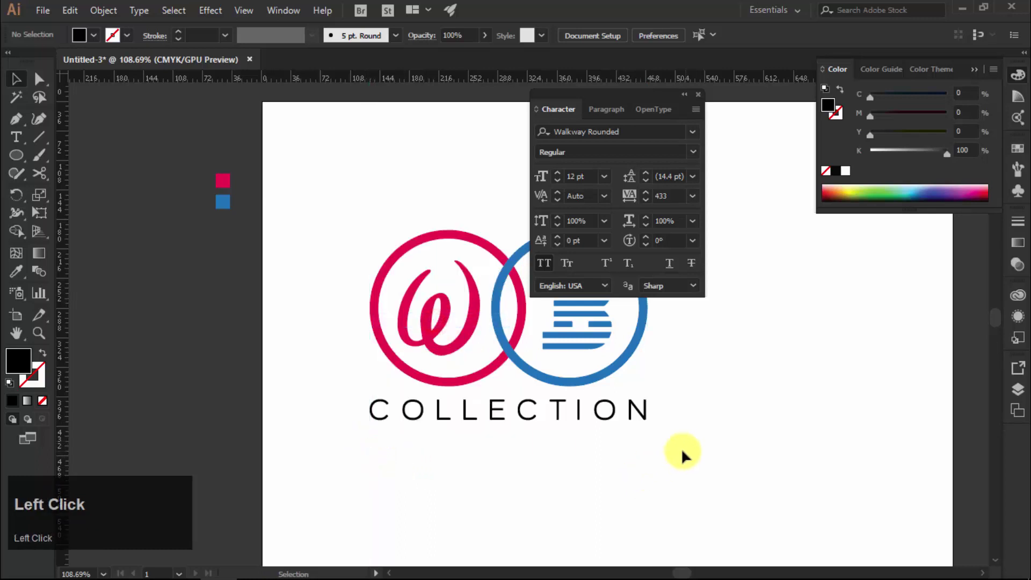
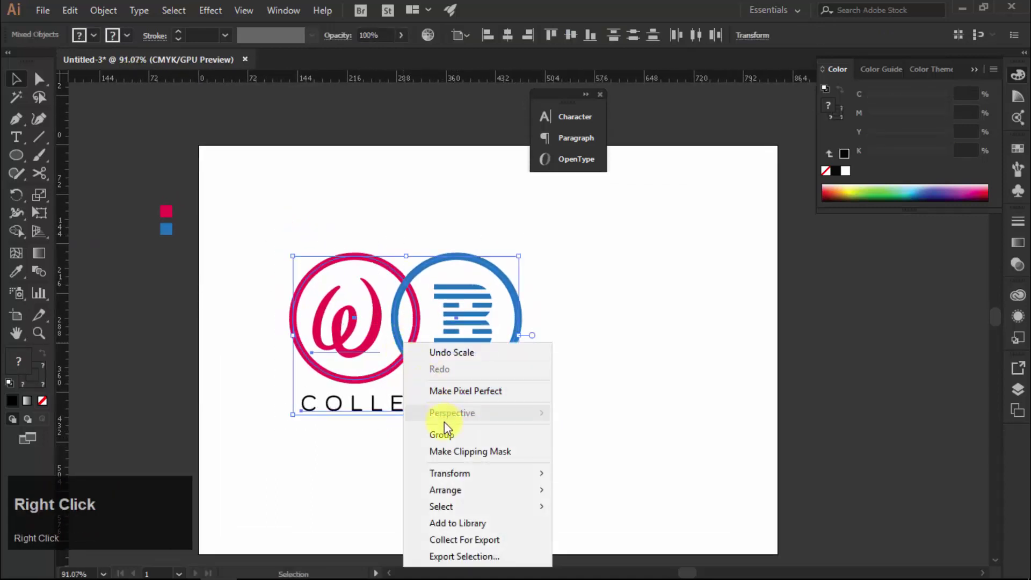
Group the rings, letters and COLLECTION text into one object.
click(450, 434)
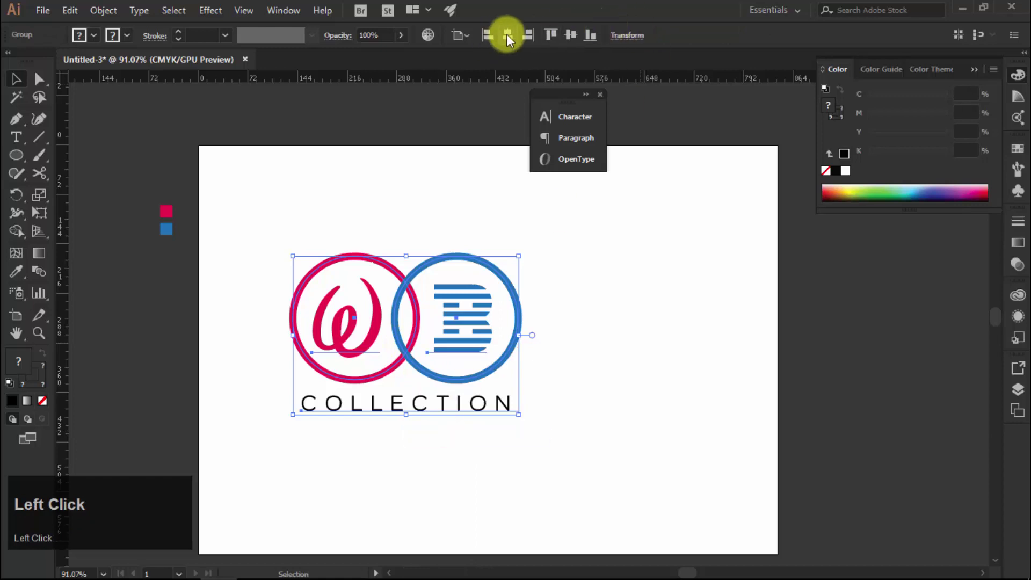
Centre the logo on the artboard and export it as a transparent PNG named wb collection.
click(470, 37)
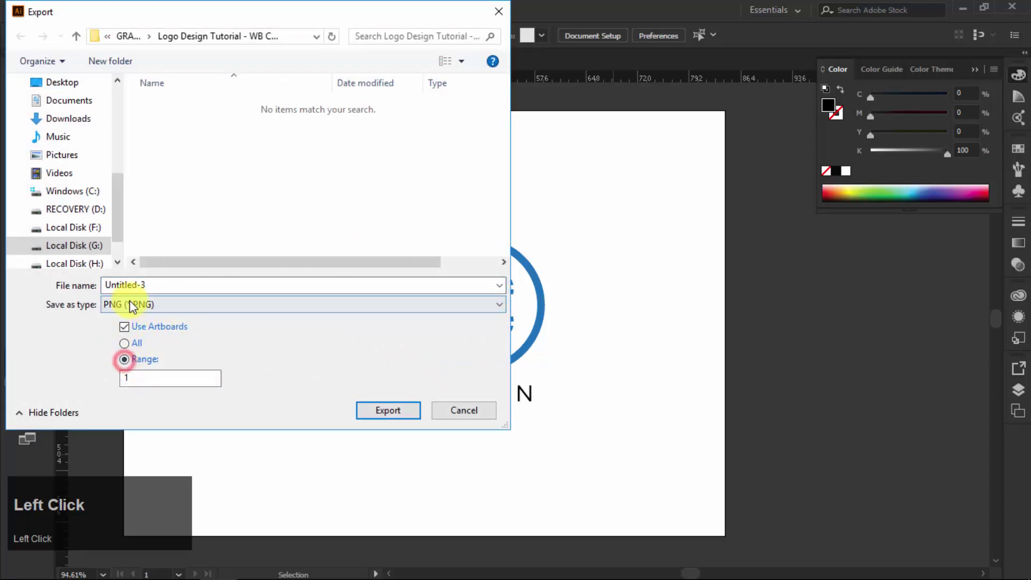
text(wbollection)
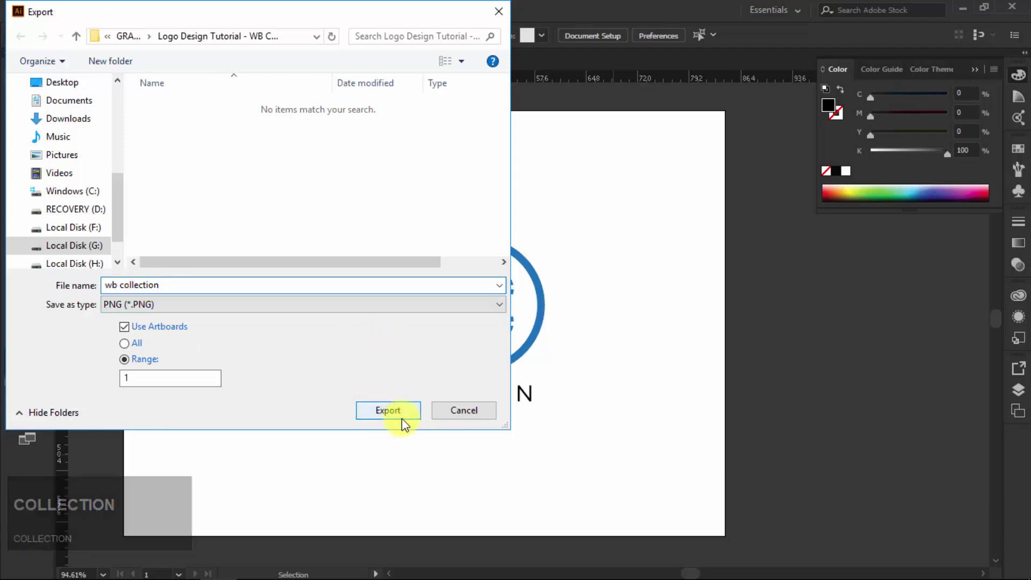
click(379, 420)
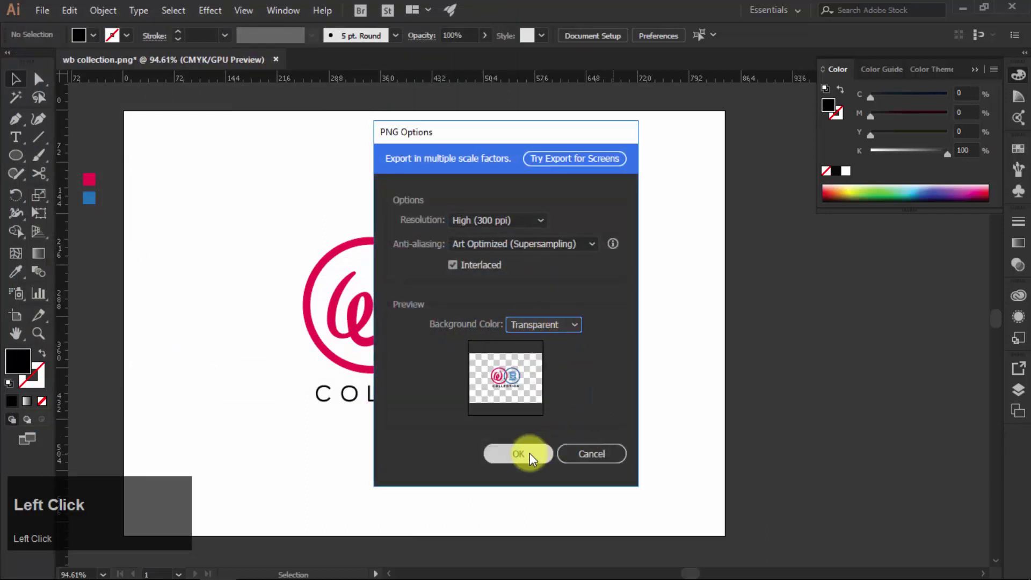
click(536, 459)
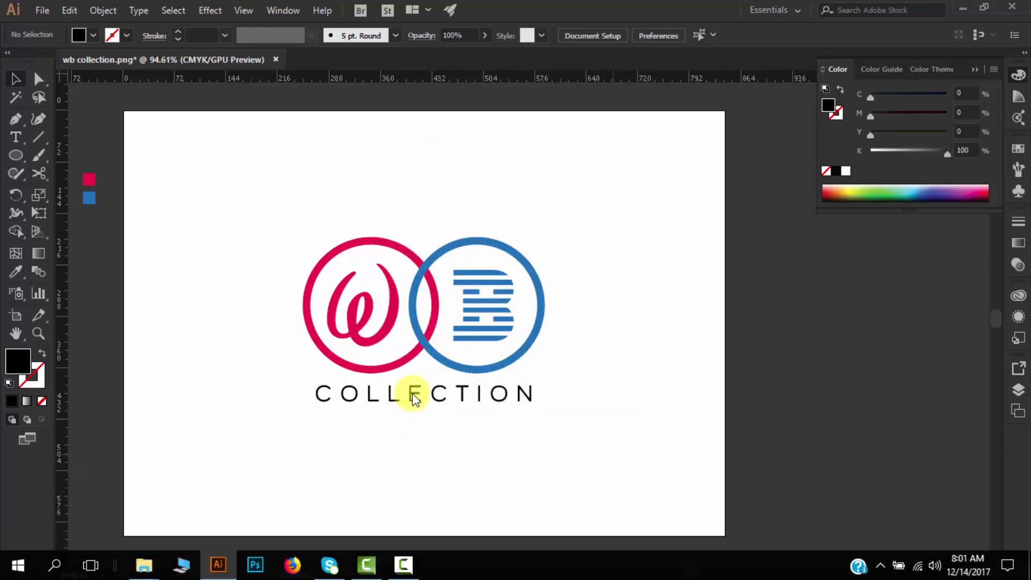
key(Return)
Confirm the exported wb collection-01 PNG sits in the WB Collection folder.
click(193, 165)
right_click(193, 166)
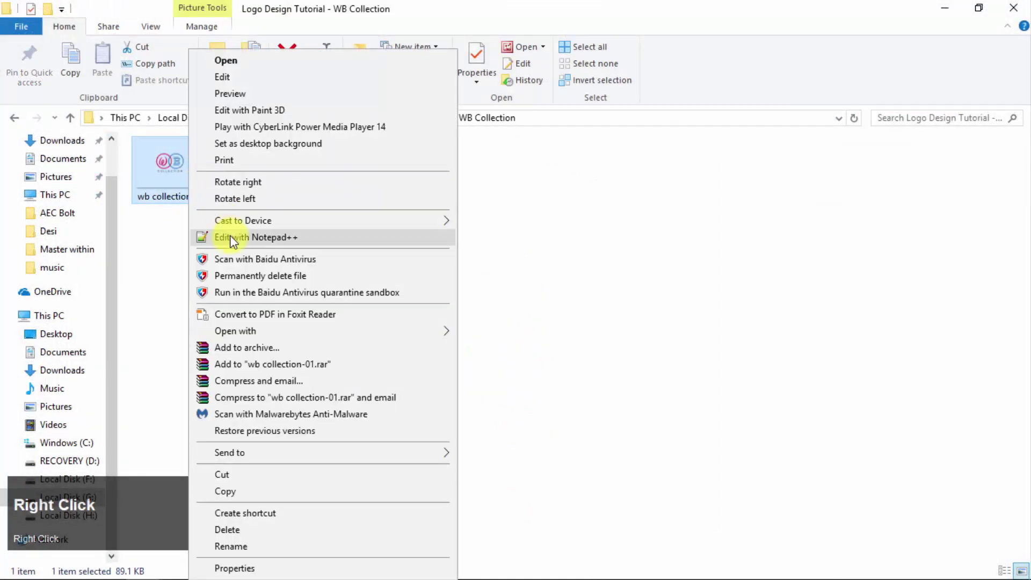
click(258, 334)
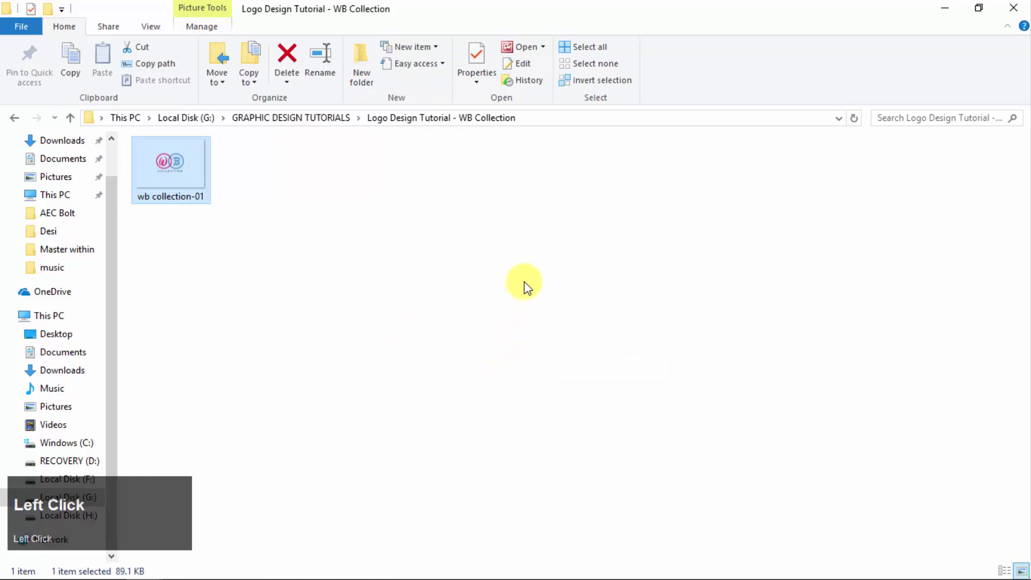
Paste the WB Collection logo into the mockup's Placeholder smart object, hiding the STONE EXPO artwork.
click(202, 229)
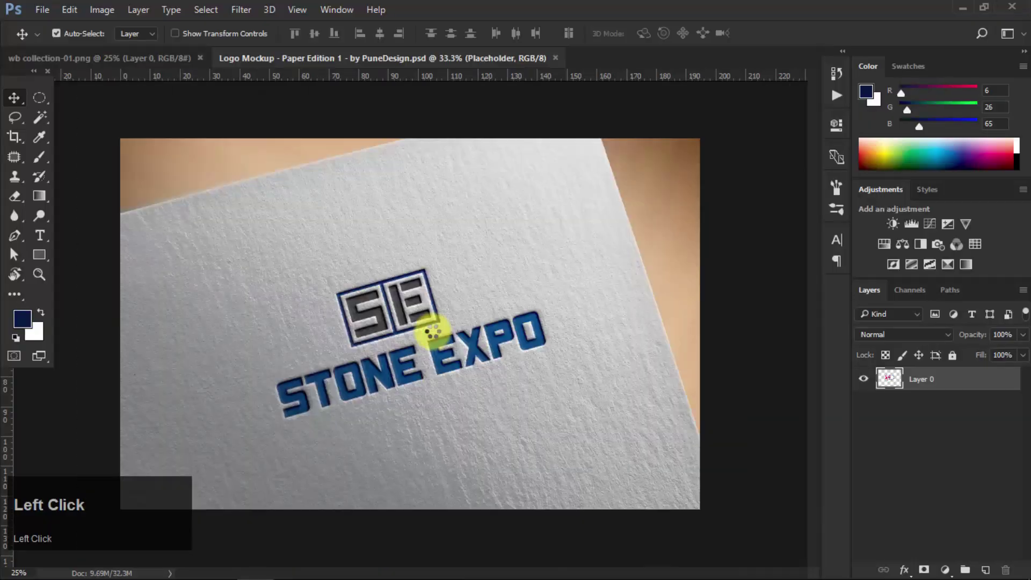
click(16, 249)
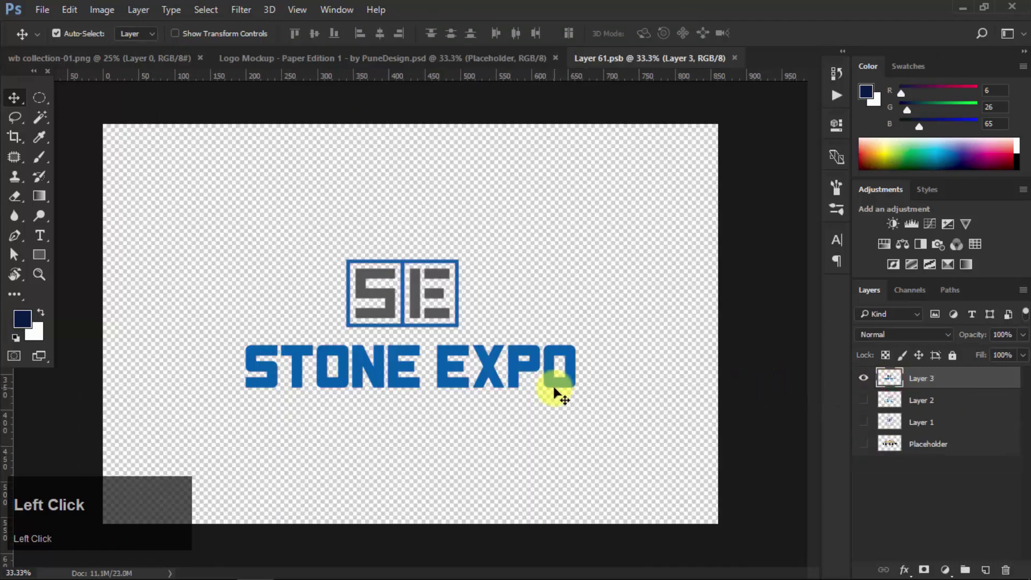
key(ctrl+v)
click(16, 249)
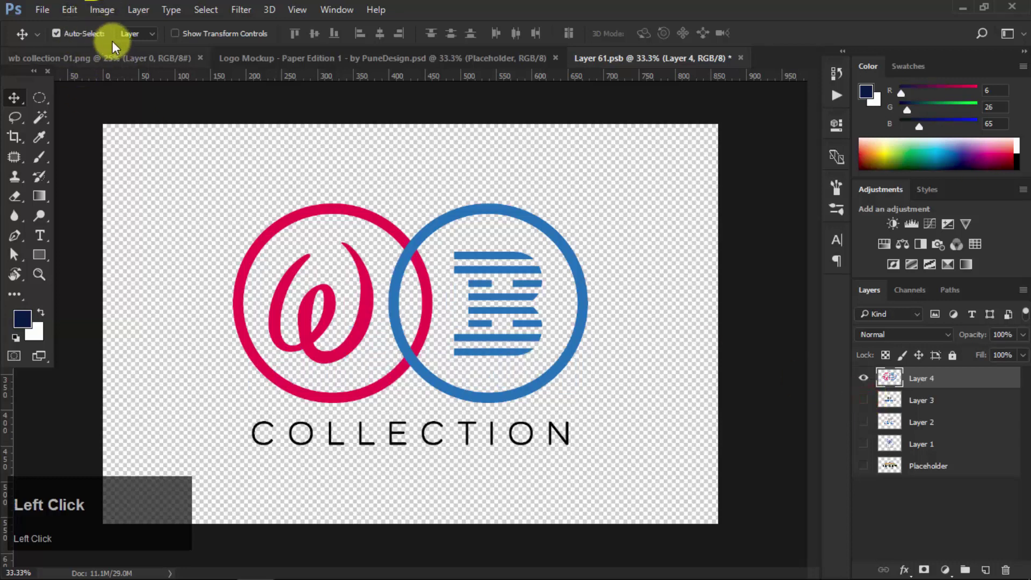
click(16, 249)
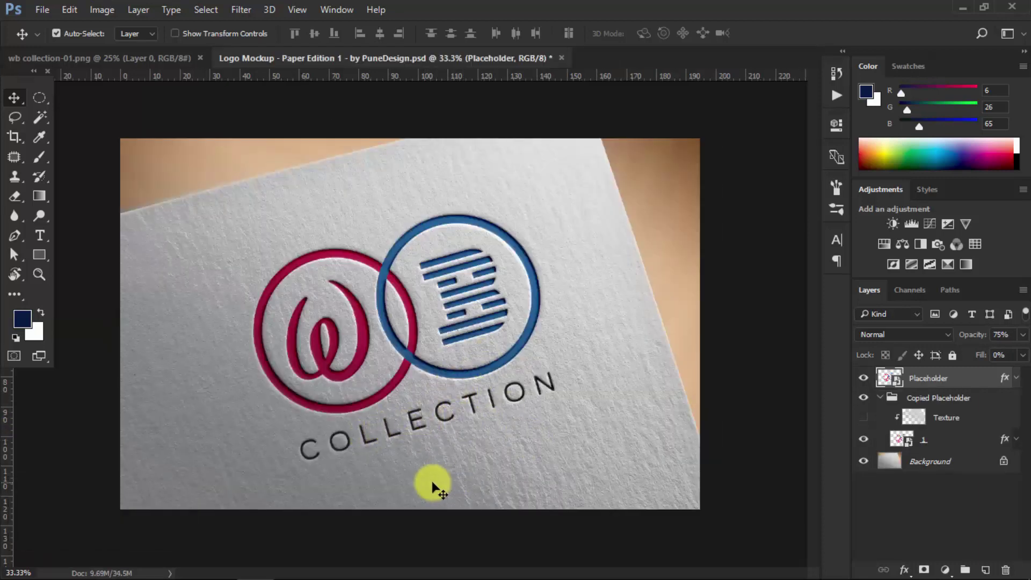
Zoom and pan to inspect the logo embossed into the paper mockup.
double_click(16, 249)
key(ctrl+space)
key(ctrl+space)
key(space)
drag(16, 249, 17, 249)
drag(16, 249, 16, 249)
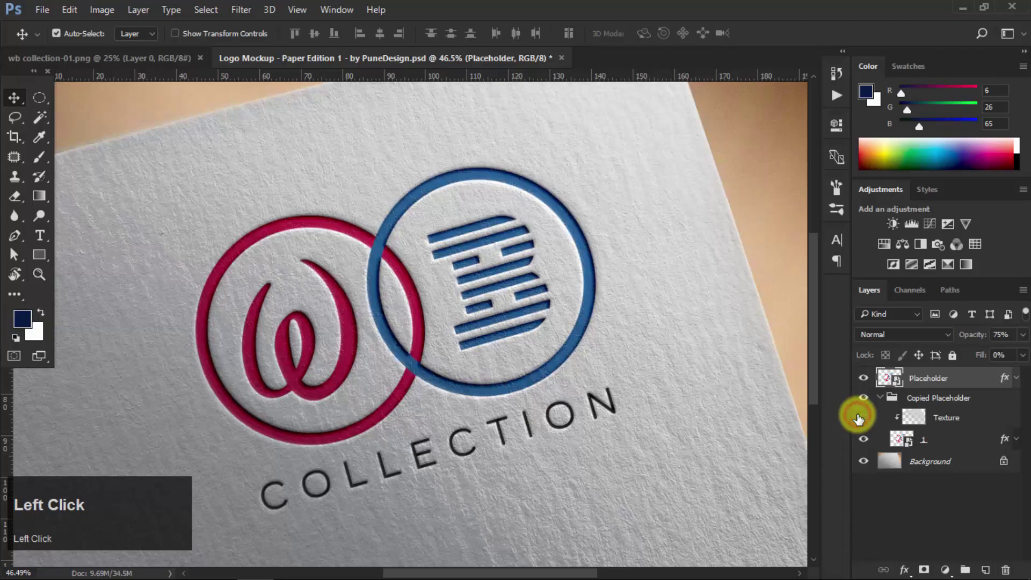
key(space)
click(16, 250)
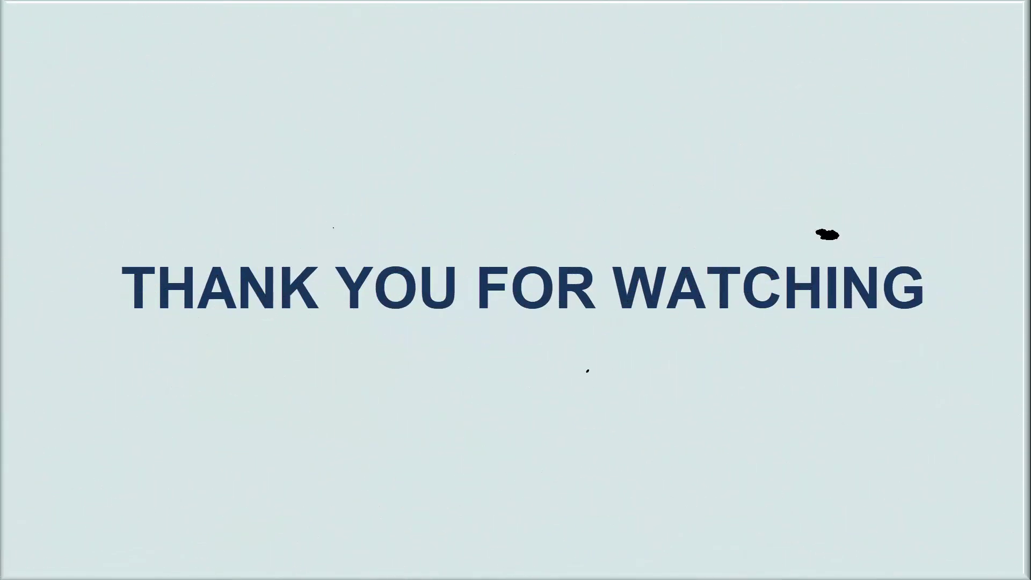